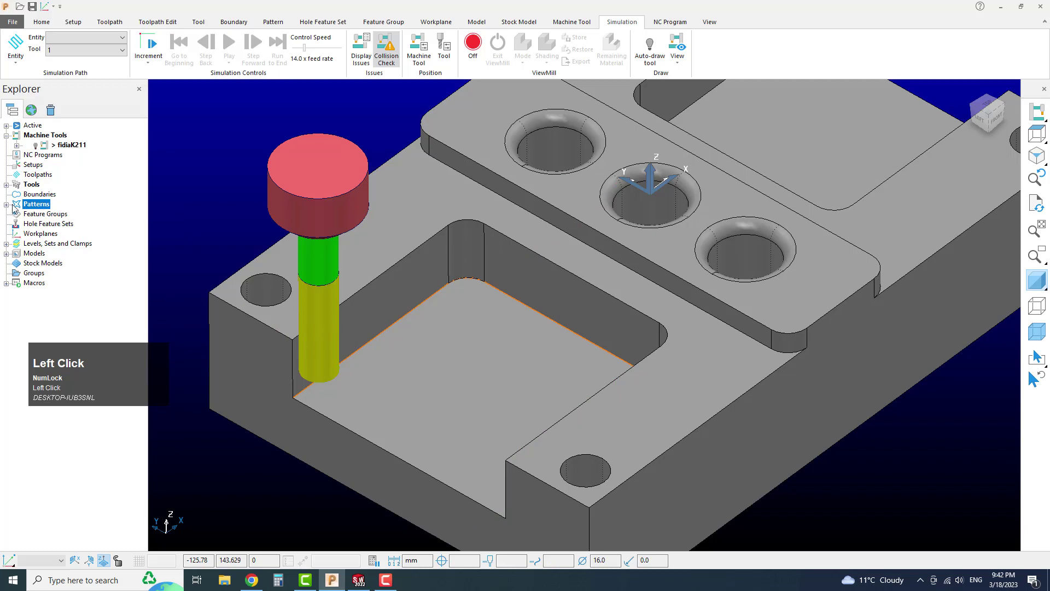
Bring the pocket-edge pattern curve into the curve editor from the Patterns context menu.
{"action": "right_click", "coordinate": [31, 207]}
{"action": "left_click", "coordinate": [84, 373]}
{"action": "left_click", "coordinate": [122, 394]}
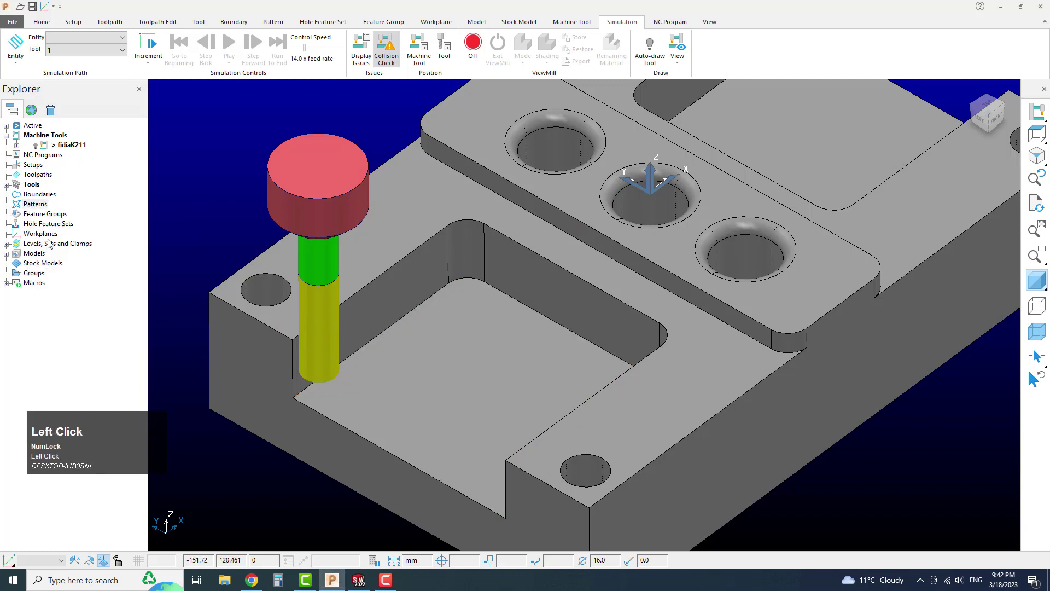
{"action": "scroll", "scroll_direction": "down", "scroll_amount": 3}
{"action": "scroll", "scroll_direction": "up", "scroll_amount": 3}
{"action": "scroll", "scroll_direction": "down", "scroll_amount": 3}
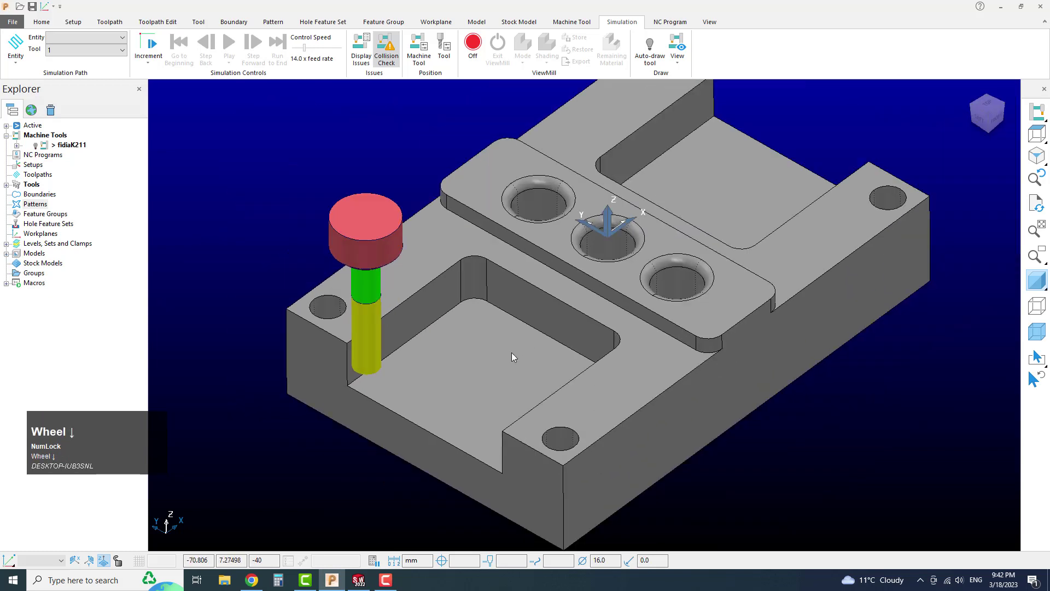
{"action": "scroll", "scroll_direction": "up", "scroll_amount": 3}
{"action": "middle_click", "coordinate": [546, 362]}
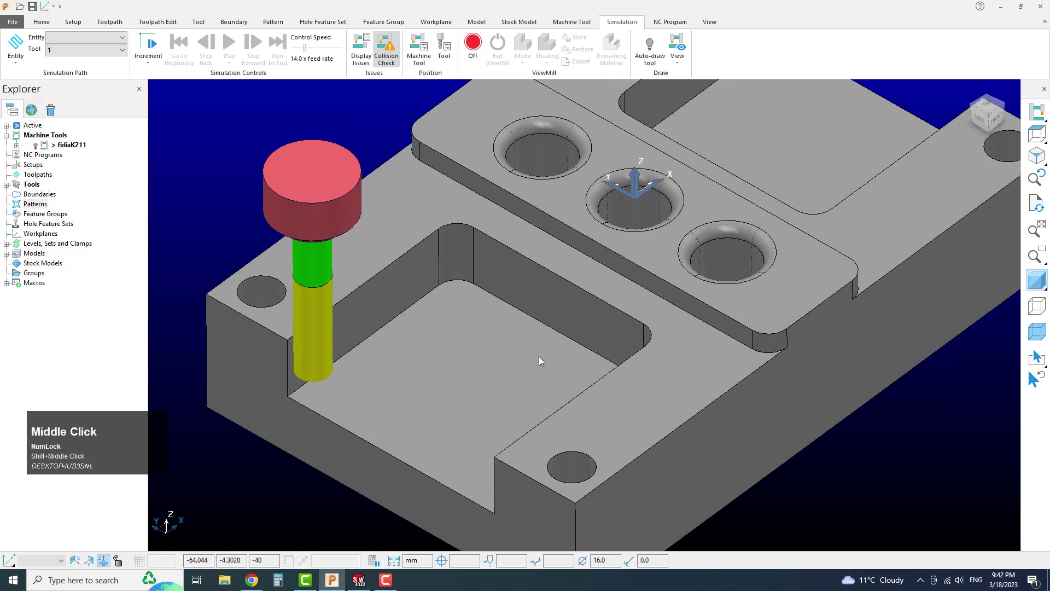
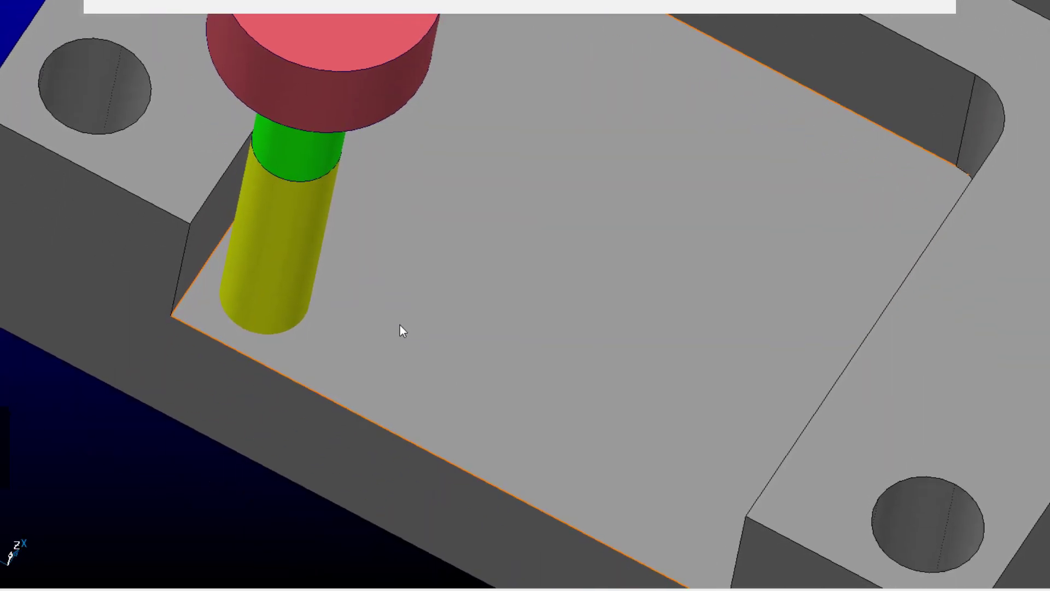
{"action": "middle_click", "coordinate": [494, 501]}
Extend the curve end to the part's outer edge with Limit to Point and accept the edit.
{"action": "left_click", "coordinate": [286, 84]}
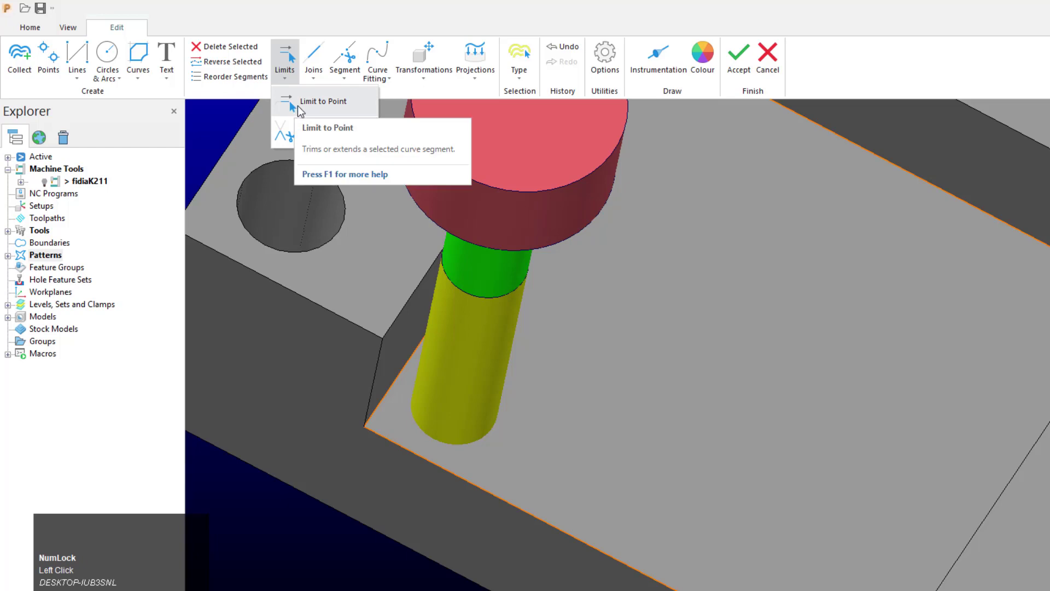
{"action": "left_click", "coordinate": [303, 111]}
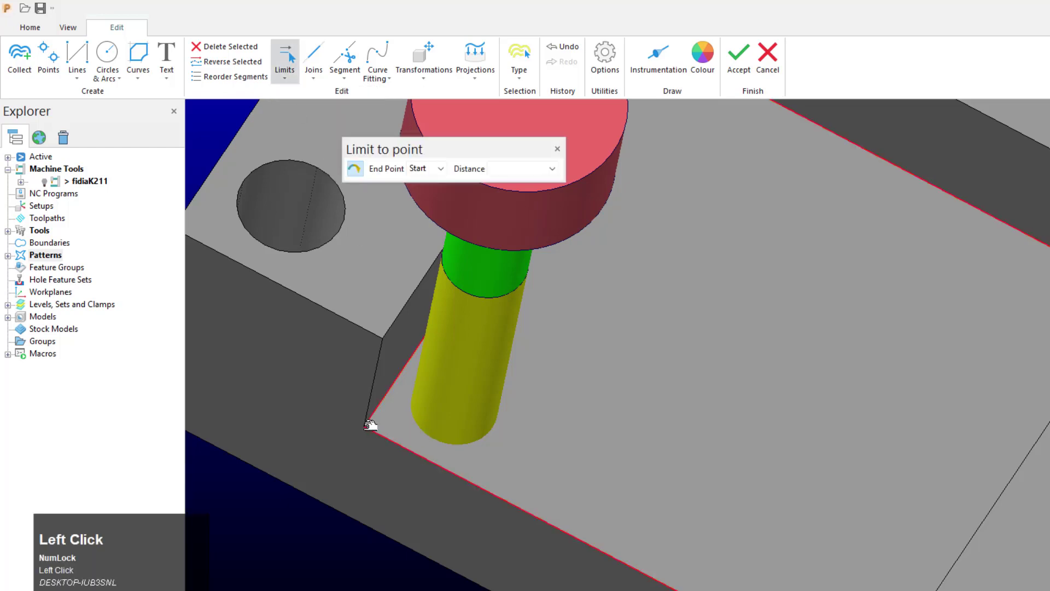
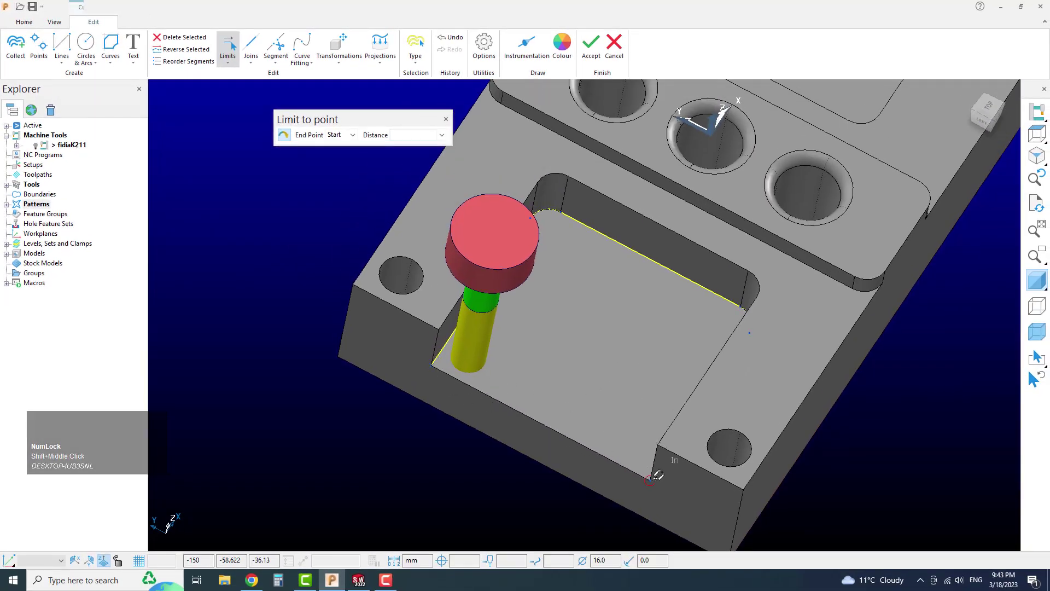
{"action": "scroll", "scroll_direction": "up", "scroll_amount": 3}
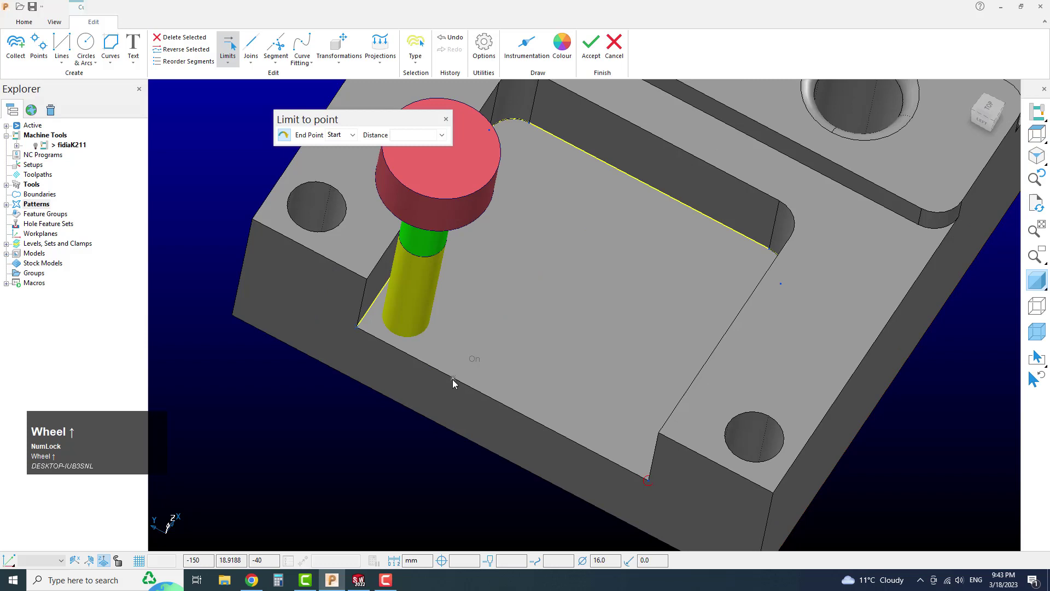
{"action": "left_click", "coordinate": [452, 125]}
{"action": "scroll", "scroll_direction": "down", "scroll_amount": 3}
{"action": "middle_click", "coordinate": [574, 251]}
{"action": "scroll", "scroll_direction": "up", "scroll_amount": 3}
{"action": "middle_click", "coordinate": [545, 283]}
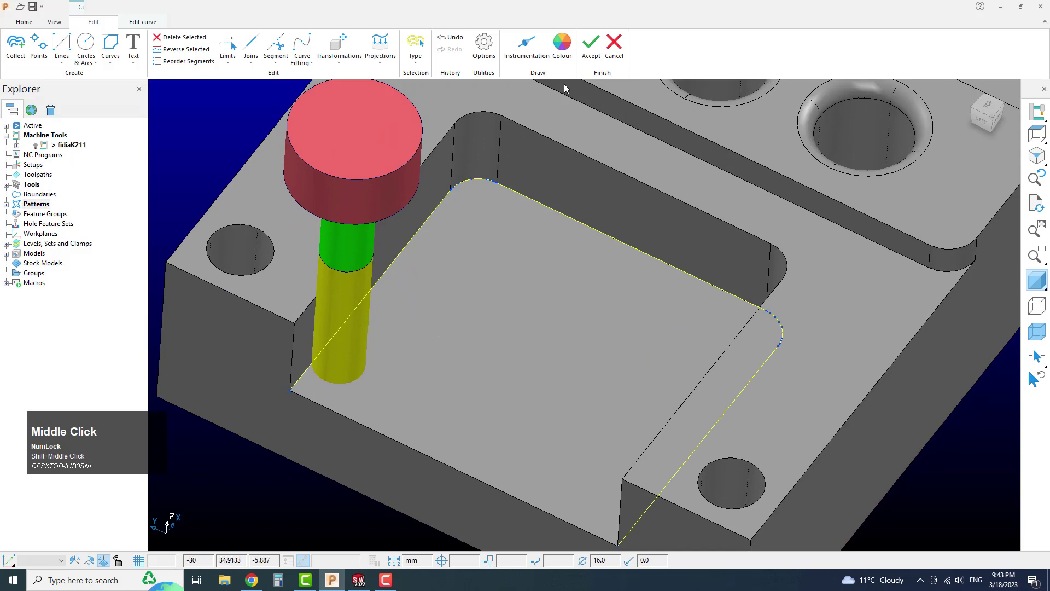
{"action": "left_click", "coordinate": [598, 55]}
{"action": "scroll", "scroll_direction": "down", "scroll_amount": 3}
{"action": "middle_click", "coordinate": [582, 225]}
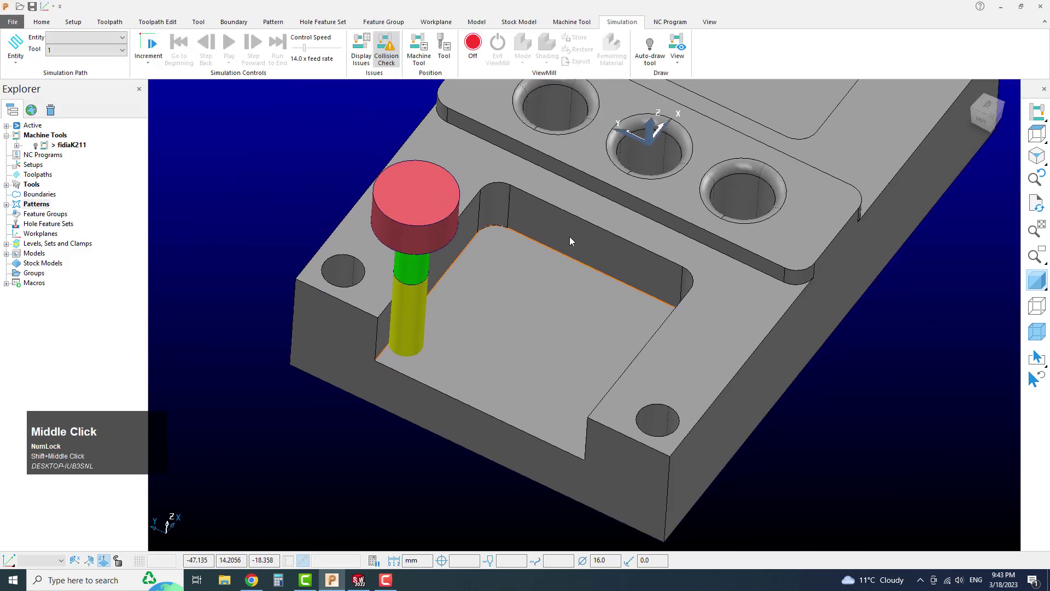
Orbit and zoom around the block to inspect the extended pattern curve at the pocket edge.
{"action": "middle_click", "coordinate": [609, 266]}
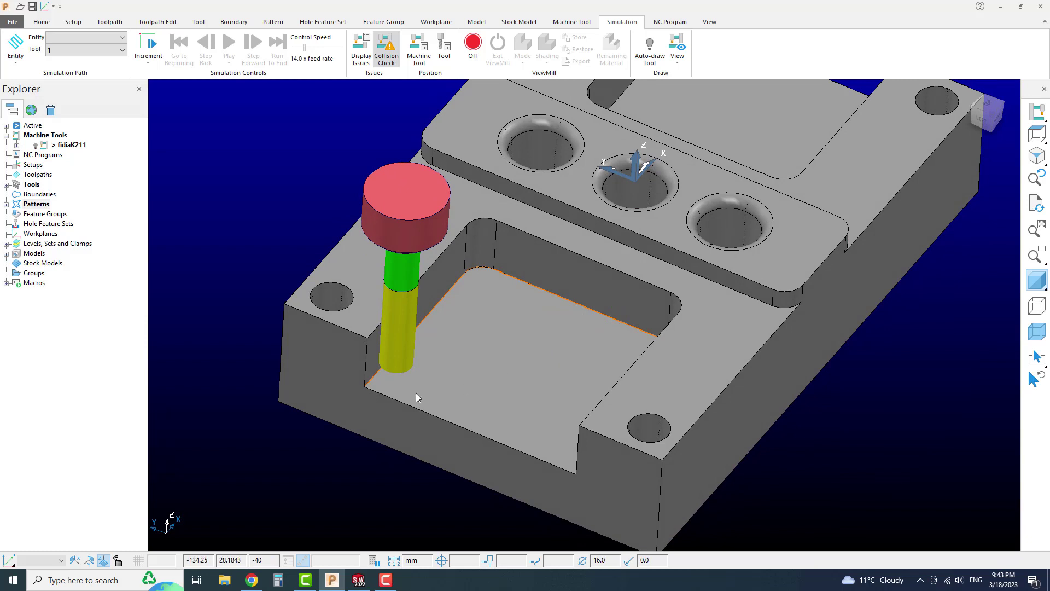
{"action": "middle_click", "coordinate": [540, 377]}
{"action": "scroll", "scroll_direction": "down", "scroll_amount": 3}
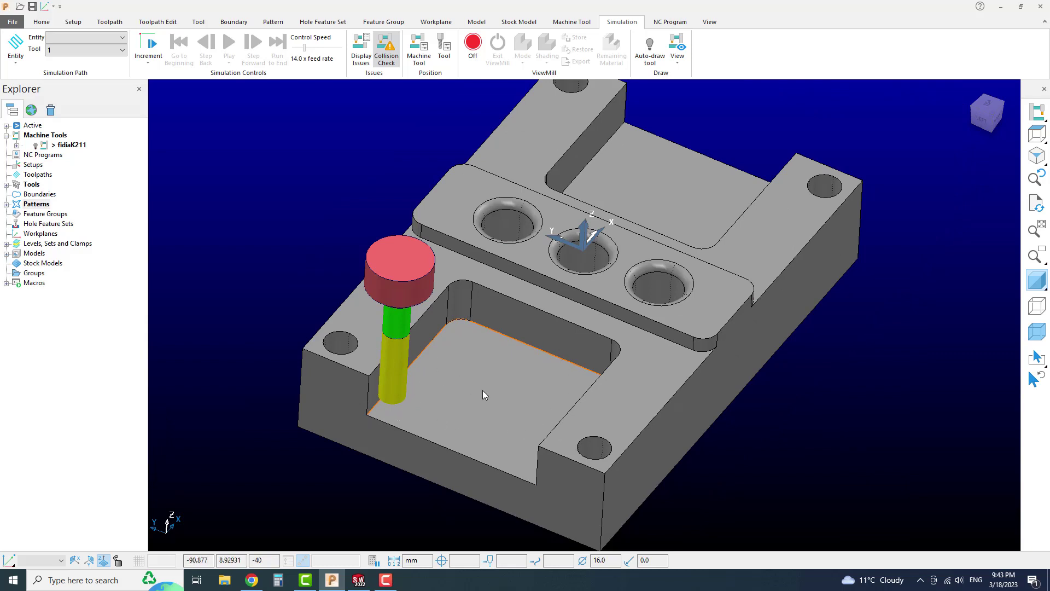
{"action": "scroll", "scroll_direction": "down", "scroll_amount": 3}
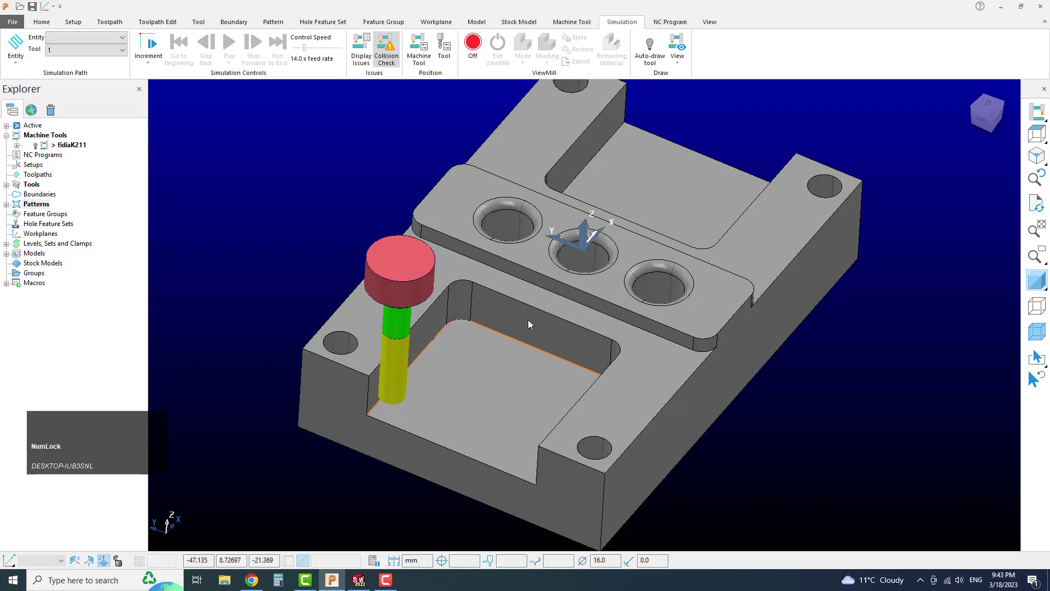
{"action": "middle_click", "coordinate": [558, 347]}
{"action": "scroll", "scroll_direction": "down", "scroll_amount": 3}
{"action": "scroll", "scroll_direction": "up", "scroll_amount": 3}
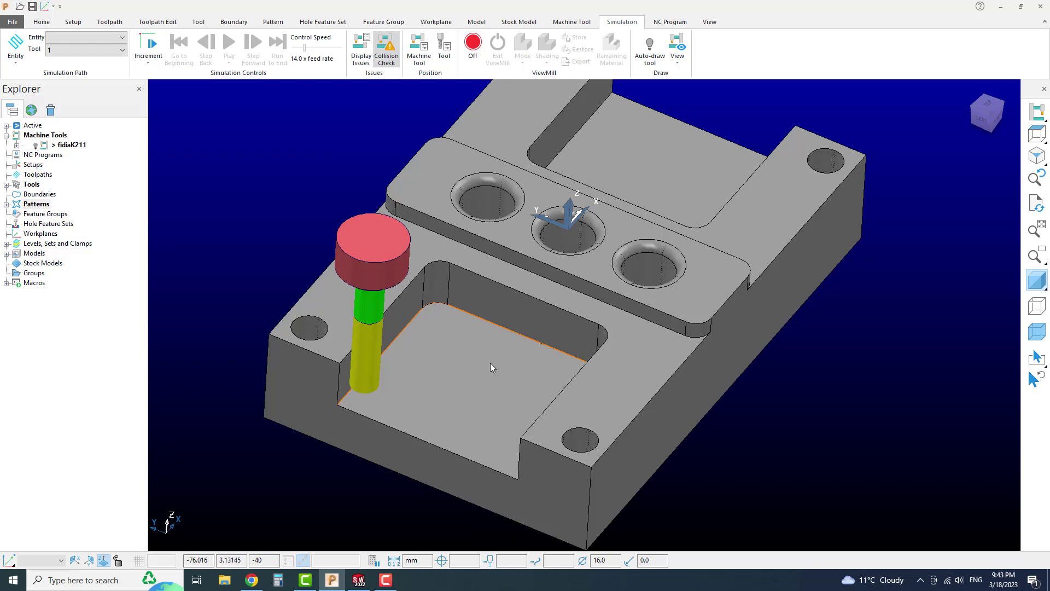
{"action": "scroll", "scroll_direction": "up", "scroll_amount": 3}
{"action": "left_click_drag", "start_coordinate": [530, 388], "coordinate": [450, 345]}
{"action": "scroll", "scroll_direction": "down", "scroll_amount": 3}
{"action": "middle_click", "coordinate": [456, 387]}
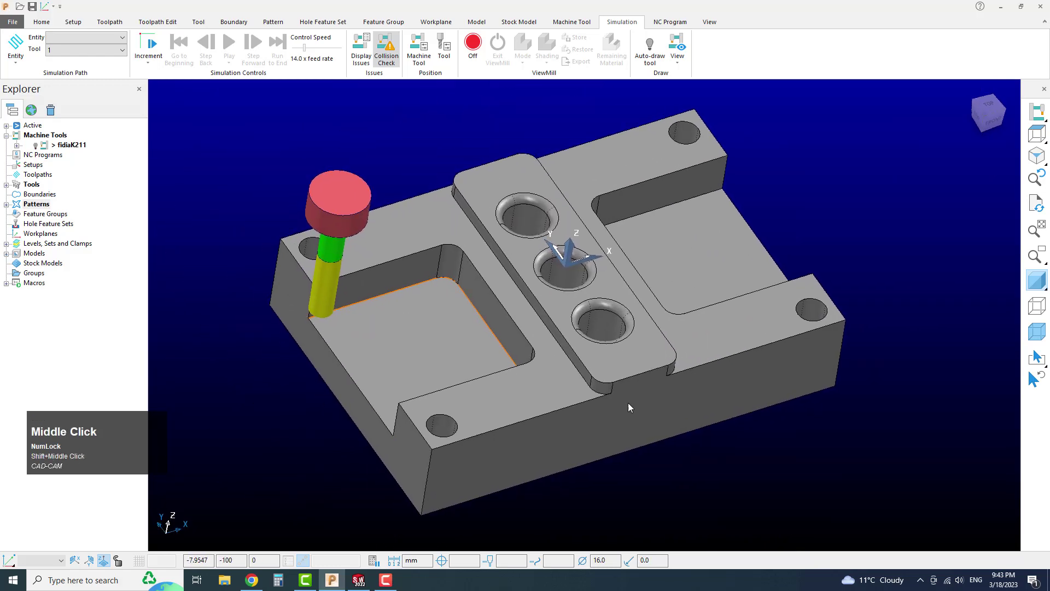
{"action": "scroll", "scroll_direction": "up", "scroll_amount": 3}
{"action": "middle_click", "coordinate": [506, 379]}
{"action": "scroll", "scroll_direction": "down", "scroll_amount": 3}
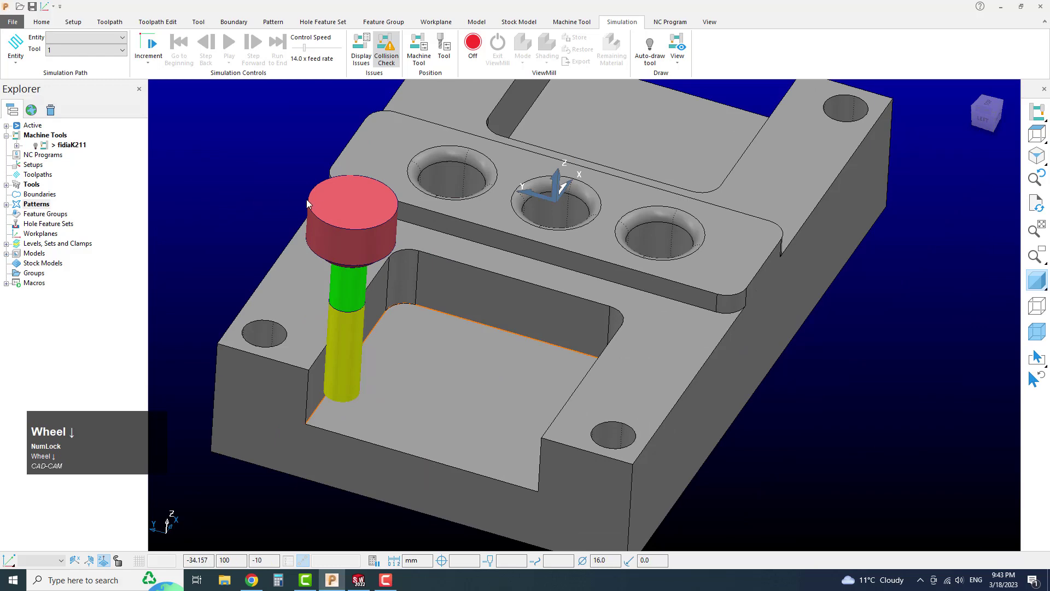
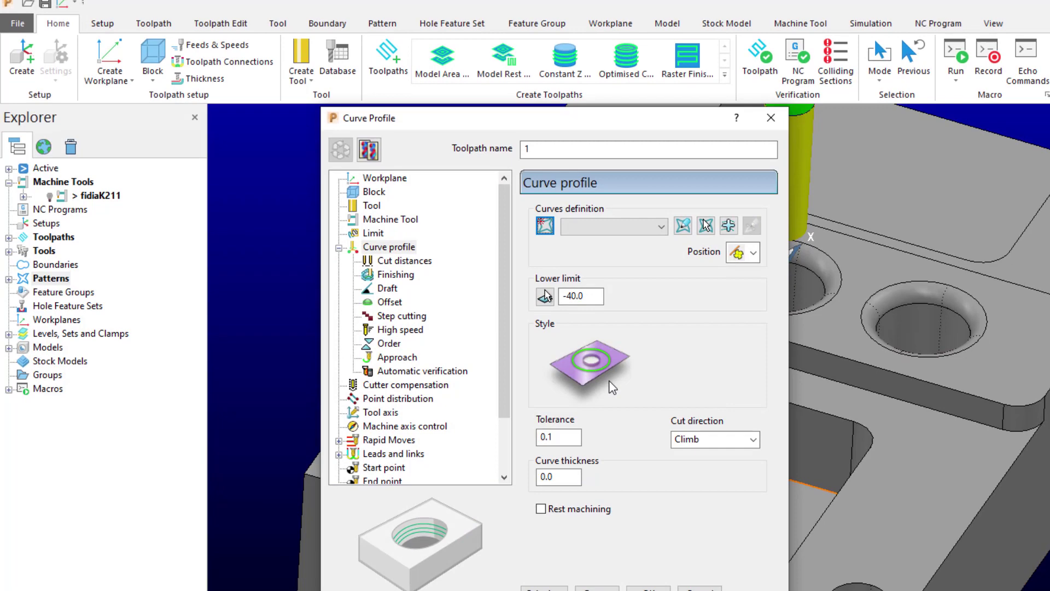
Reposition the Curve Profile form and drop down the Curves definition list of patterns.
{"action": "left_click_drag", "start_coordinate": [499, 66], "coordinate": [549, 168]}
{"action": "left_click", "coordinate": [549, 168]}
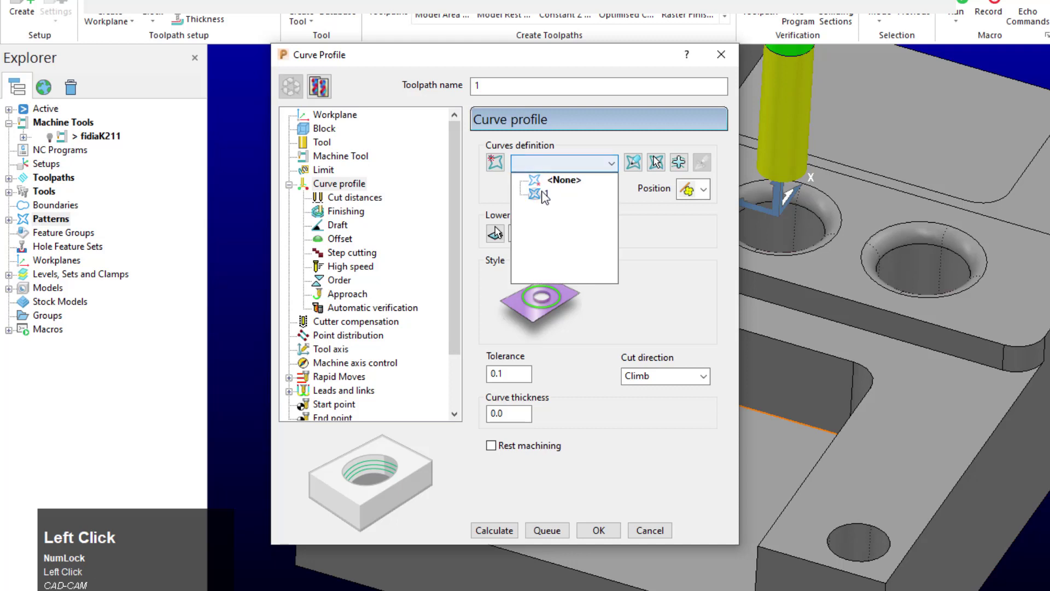
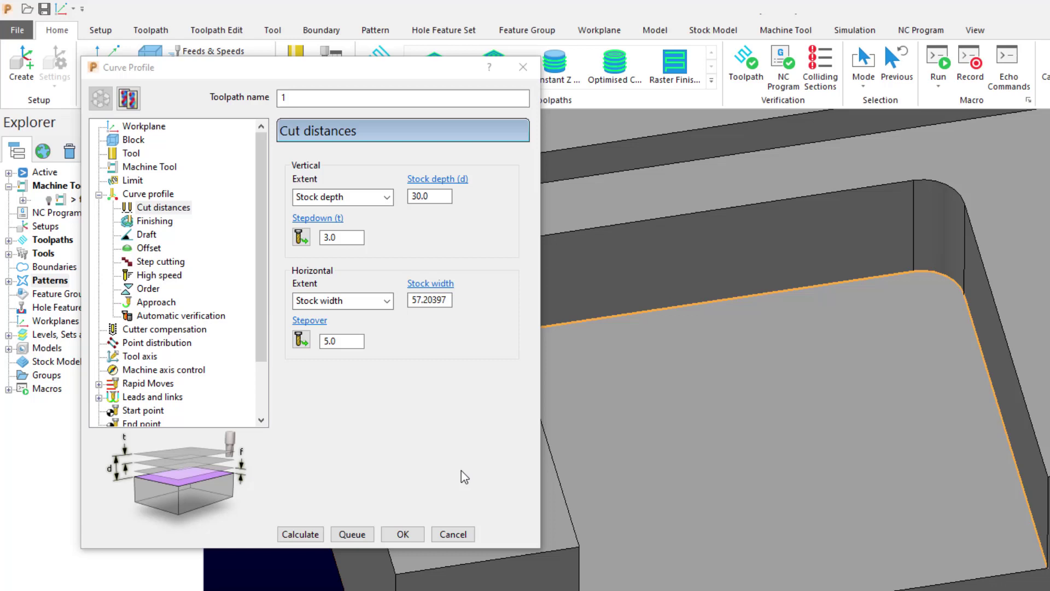
Set the stepover, calculate the Curve Profile toolpath and view the passes from above.
{"action": "left_click", "coordinate": [336, 345]}
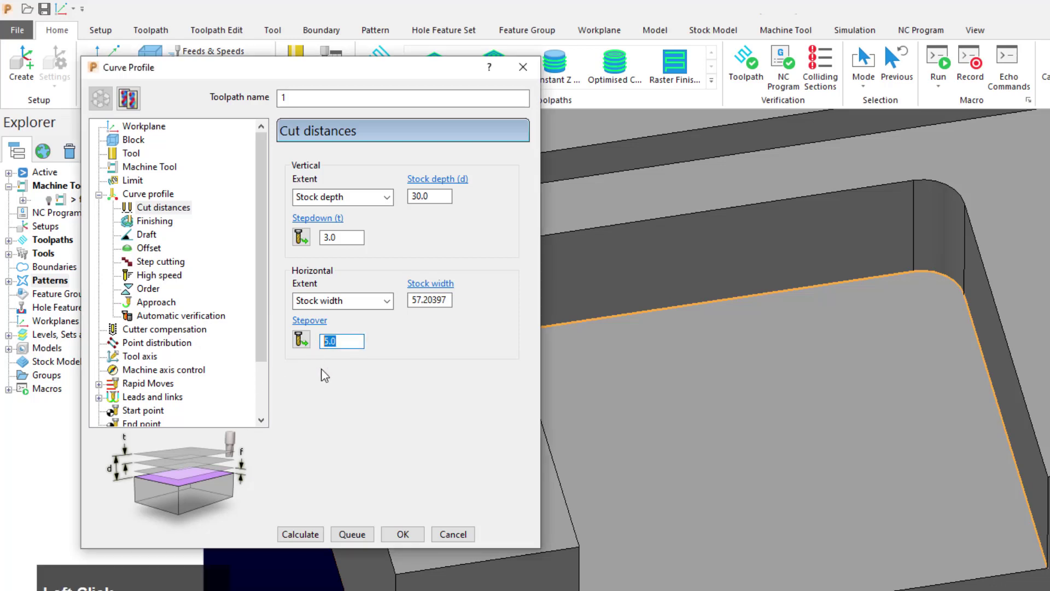
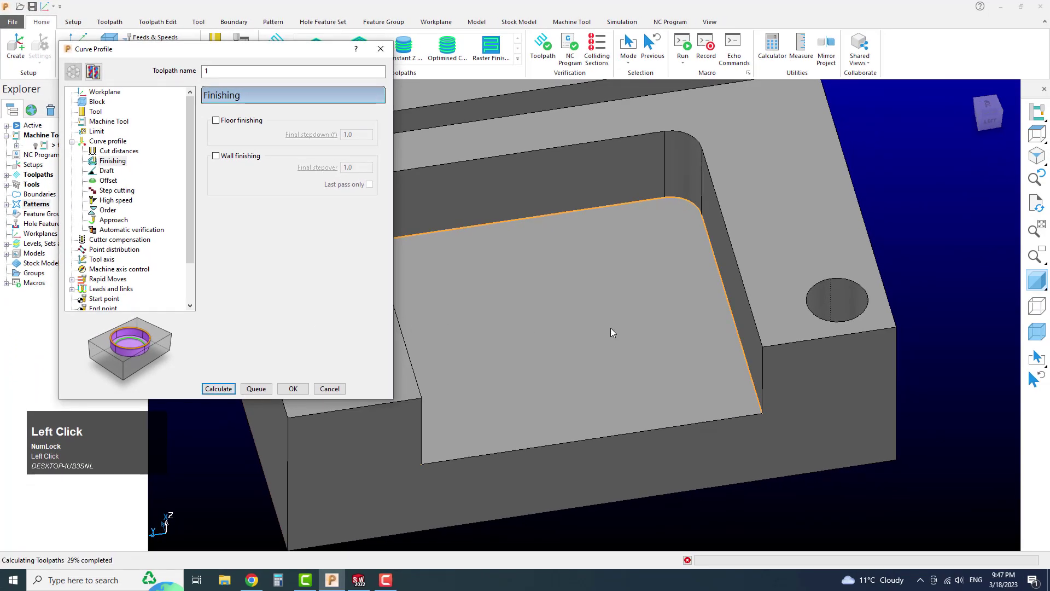
{"action": "scroll", "scroll_direction": "down", "scroll_amount": 3}
{"action": "left_click_drag", "start_coordinate": [749, 427], "coordinate": [589, 458]}
{"action": "scroll", "scroll_direction": "up", "scroll_amount": 3}
{"action": "left_click_drag", "start_coordinate": [649, 440], "coordinate": [555, 366]}
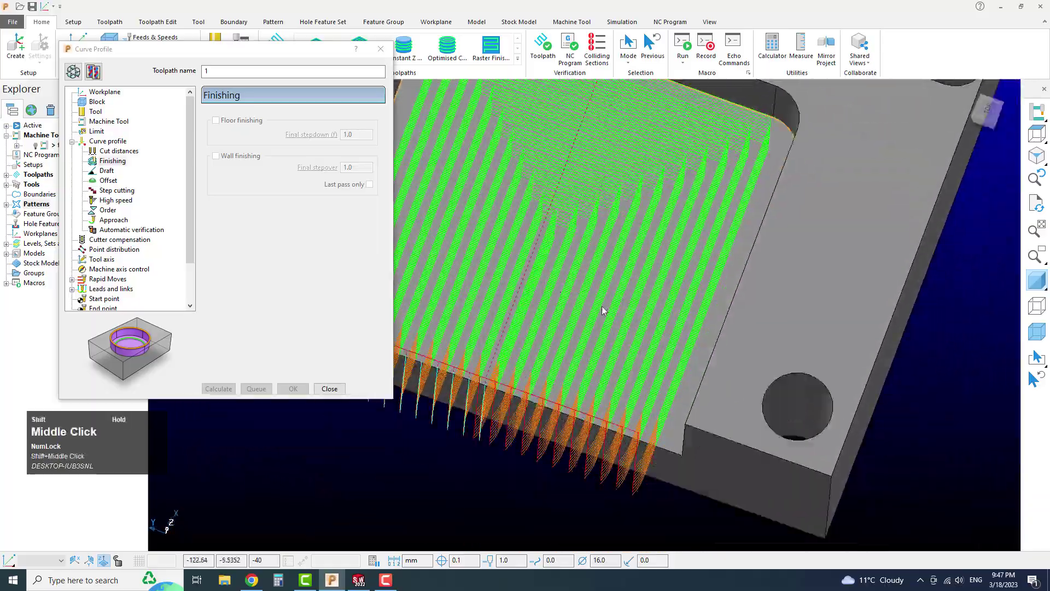
{"action": "scroll", "scroll_direction": "up", "scroll_amount": 3}
{"action": "middle_click", "coordinate": [562, 440]}
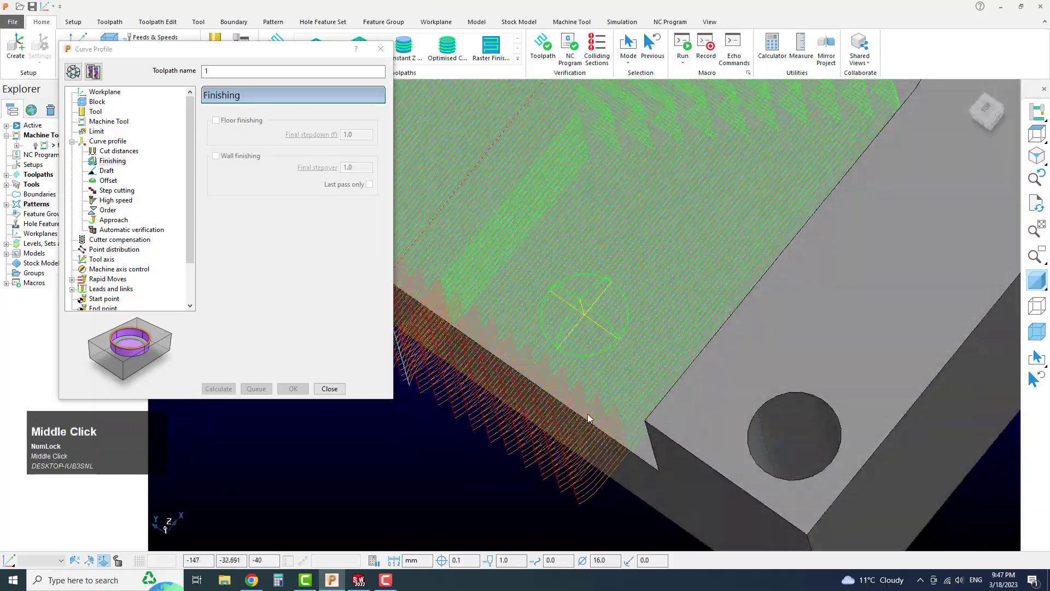
{"action": "scroll", "scroll_direction": "up", "scroll_amount": 3}
{"action": "left_click_drag", "start_coordinate": [660, 431], "coordinate": [649, 457]}
{"action": "left_click", "coordinate": [650, 457]}
{"action": "left_click_drag", "start_coordinate": [642, 460], "coordinate": [514, 404]}
{"action": "left_click", "coordinate": [514, 403]}
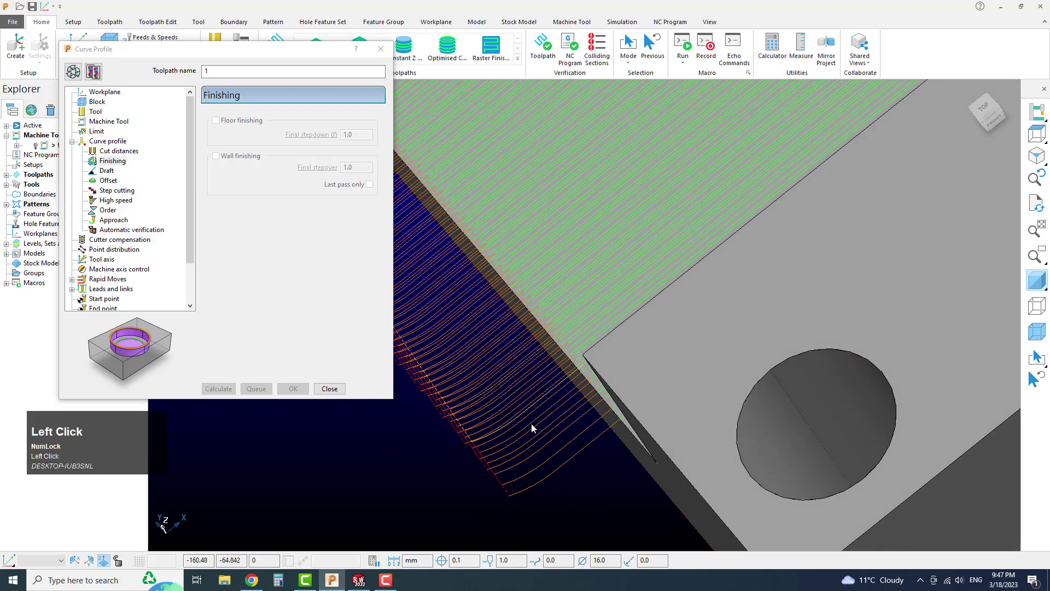
{"action": "scroll", "scroll_direction": "up", "scroll_amount": 3}
{"action": "middle_click", "coordinate": [575, 424]}
{"action": "left_click", "coordinate": [602, 418]}
{"action": "scroll", "scroll_direction": "down", "scroll_amount": 3}
{"action": "middle_click", "coordinate": [603, 351]}
{"action": "scroll", "scroll_direction": "down", "scroll_amount": 3}
{"action": "middle_click", "coordinate": [640, 387]}
{"action": "scroll", "scroll_direction": "down", "scroll_amount": 3}
{"action": "middle_click", "coordinate": [690, 435]}
{"action": "left_click", "coordinate": [108, 107]}
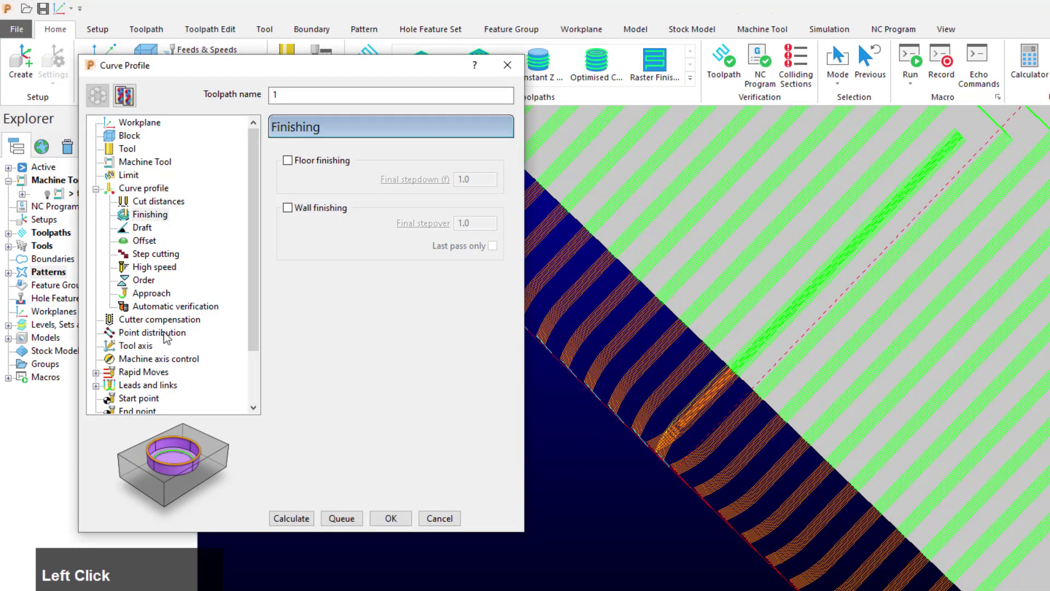
Set Lead in and Lead out choices to None and calculate the toolpath.
{"action": "left_click", "coordinate": [162, 378]}
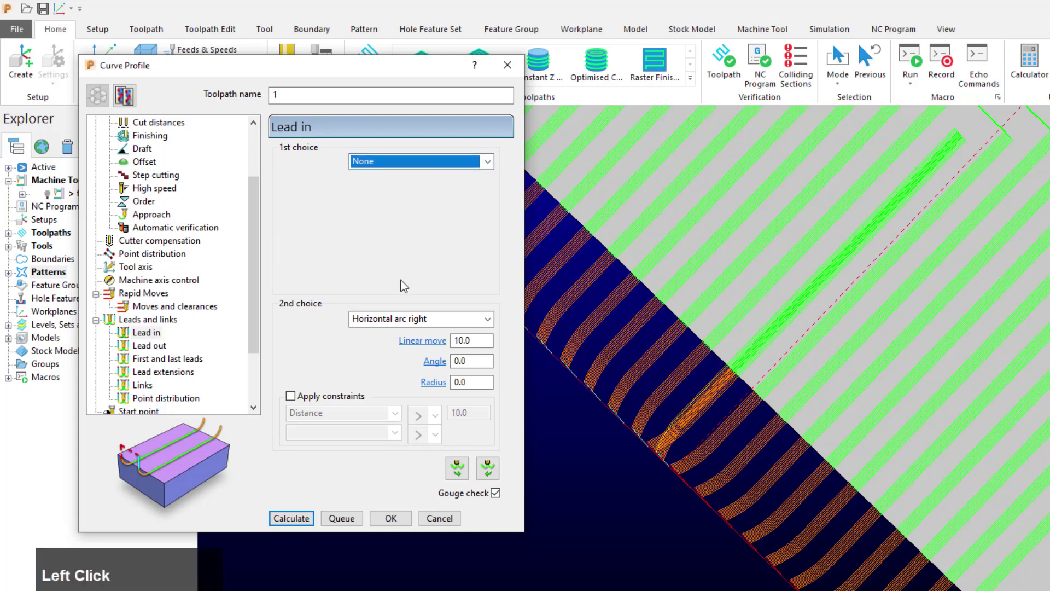
{"action": "left_click", "coordinate": [411, 330]}
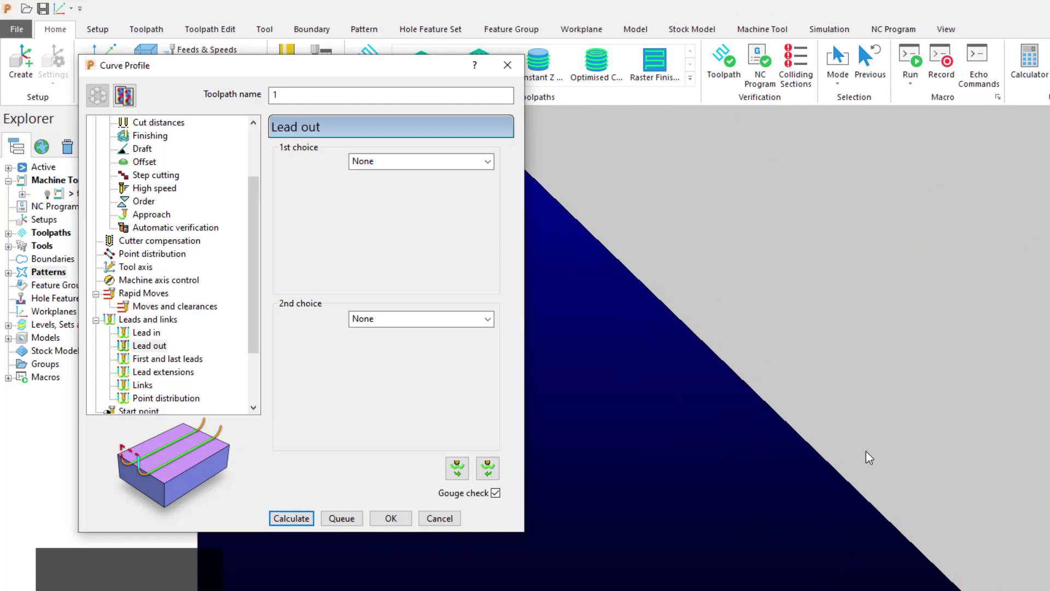
{"action": "scroll", "scroll_direction": "down", "scroll_amount": 3}
{"action": "middle_click", "coordinate": [947, 516]}
{"action": "scroll", "scroll_direction": "up", "scroll_amount": 3}
{"action": "middle_click", "coordinate": [945, 434]}
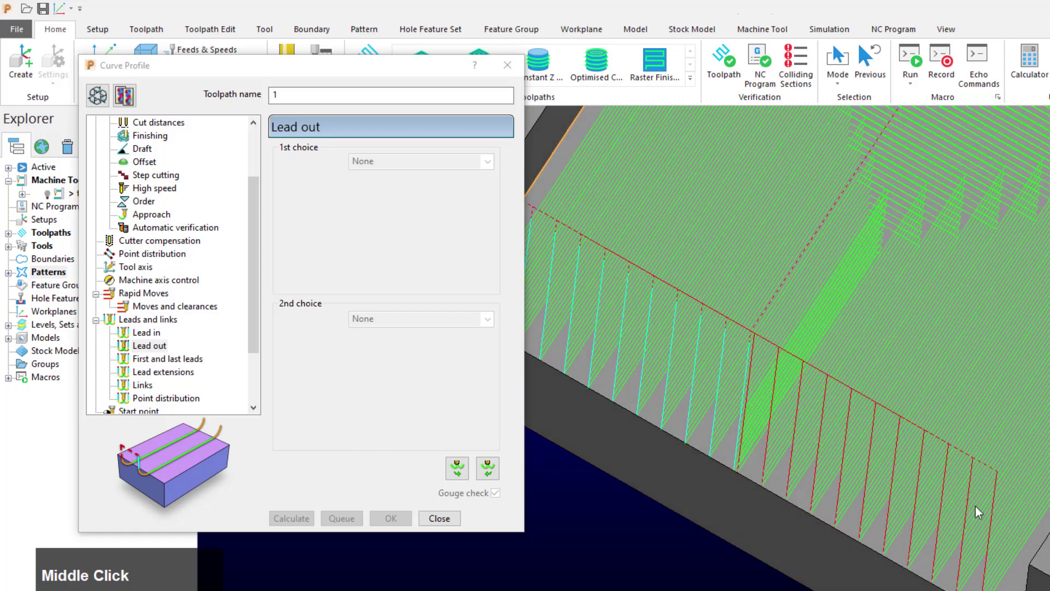
{"action": "middle_click", "coordinate": [983, 575]}
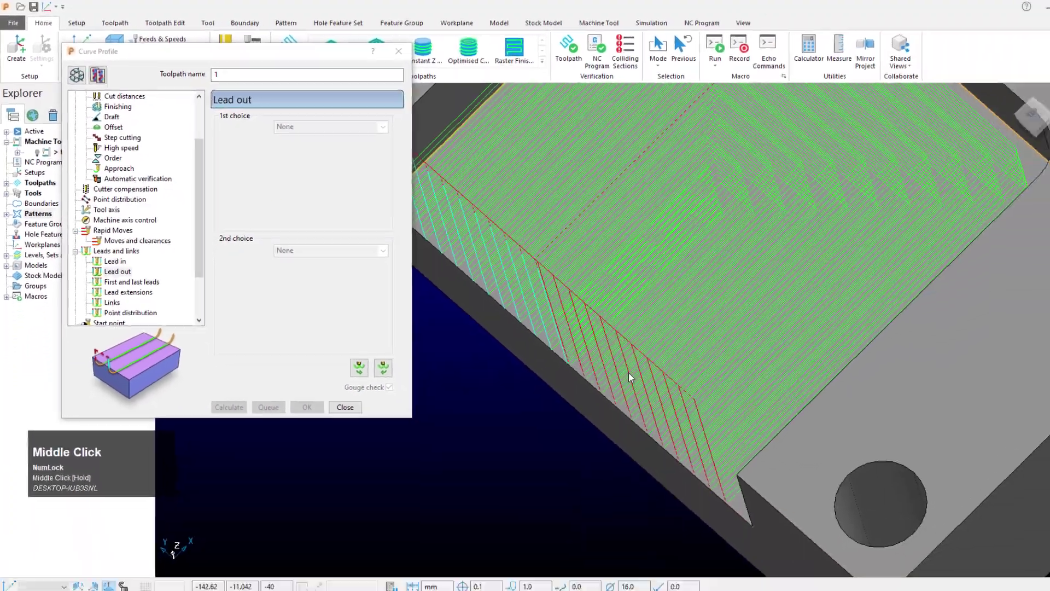
Orbit the model to inspect the straight plunges at the pocket edge from the front.
{"action": "scroll", "scroll_direction": "down", "scroll_amount": 3}
{"action": "left_click_drag", "start_coordinate": [618, 357], "coordinate": [657, 414]}
{"action": "scroll", "scroll_direction": "up", "scroll_amount": 3}
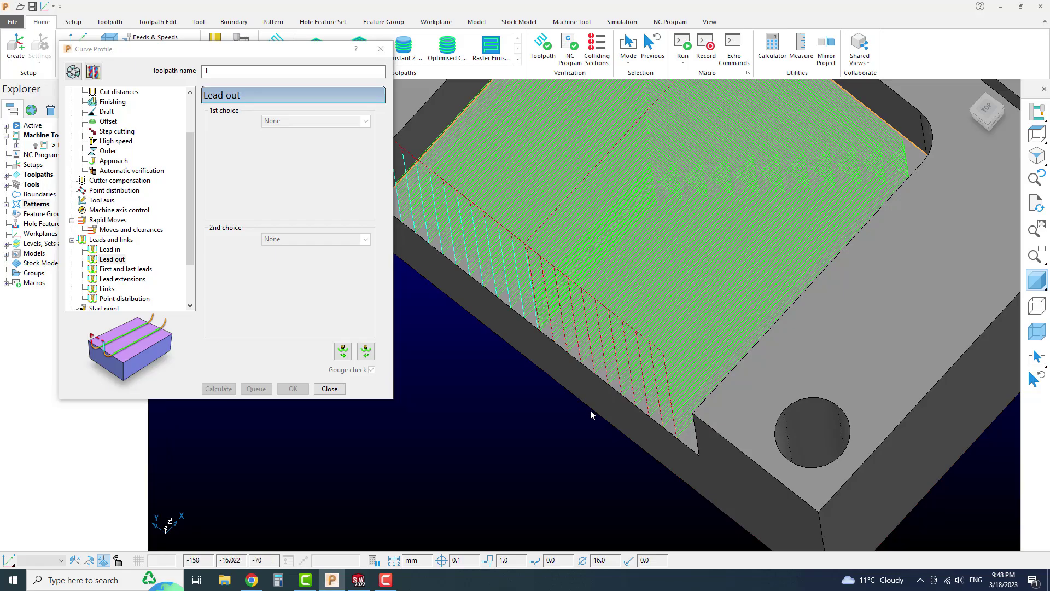
{"action": "left_click_drag", "start_coordinate": [625, 399], "coordinate": [542, 325]}
{"action": "middle_click", "coordinate": [542, 325]}
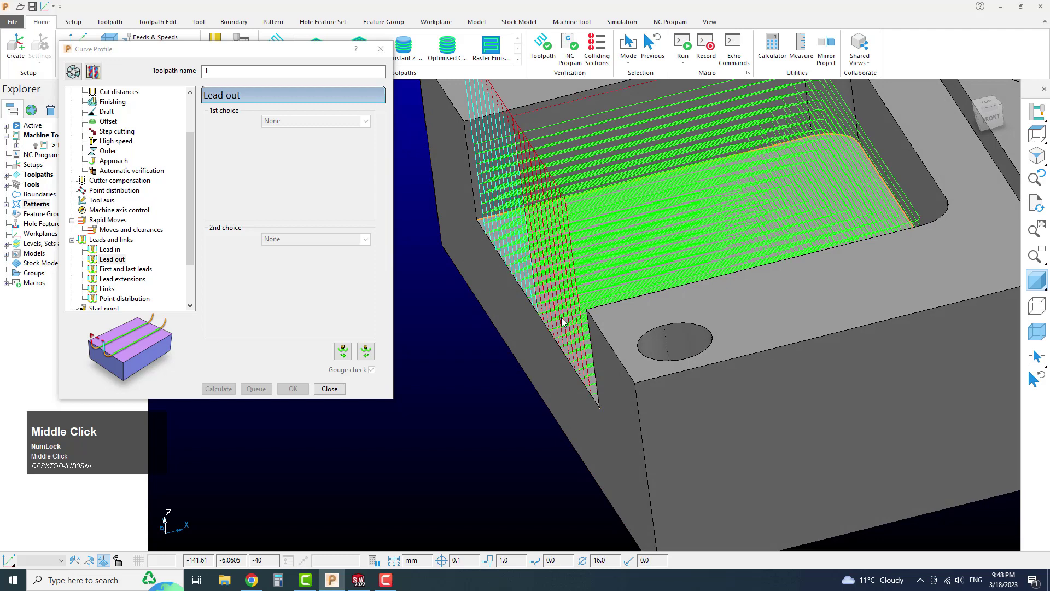
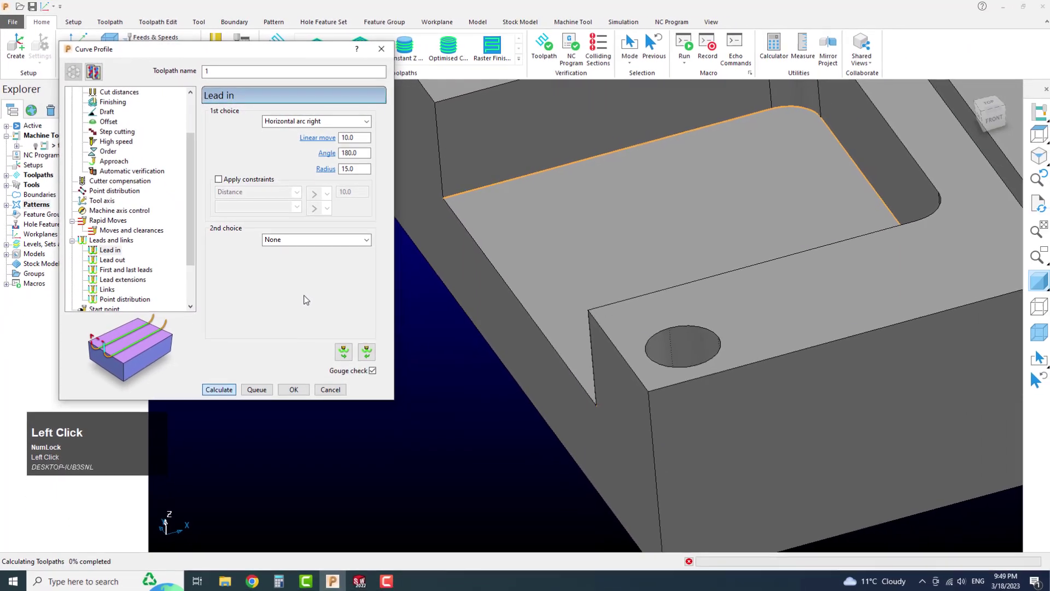
Inspect the recalculated horizontal-arc lead-in, angle 180 radius 15, from a top view over the pocket edge.
{"action": "left_click_drag", "start_coordinate": [602, 282], "coordinate": [636, 319]}
{"action": "left_click_drag", "start_coordinate": [636, 319], "coordinate": [566, 386]}
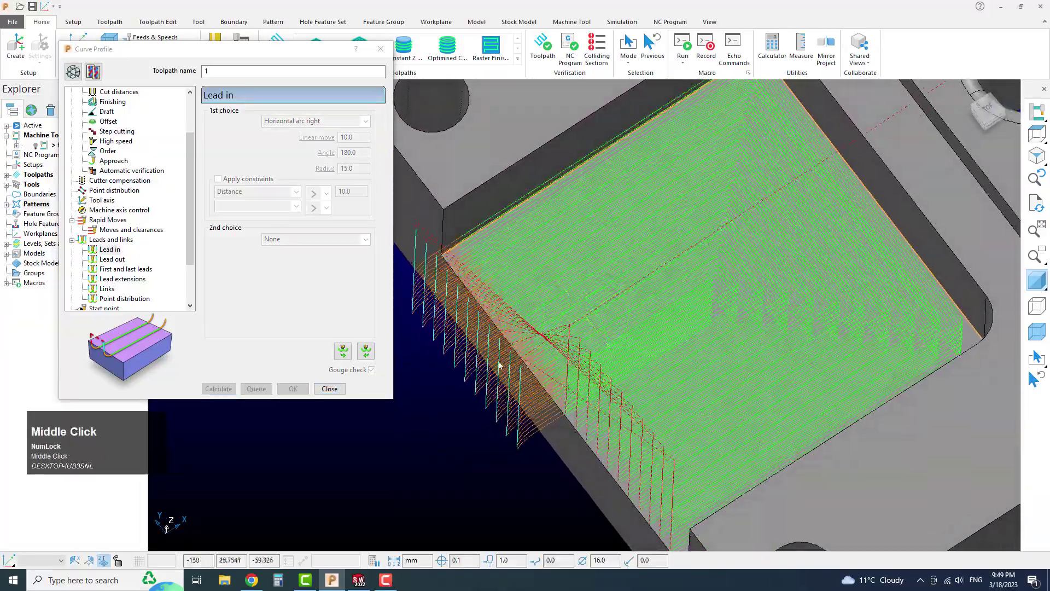
{"action": "scroll", "scroll_direction": "up", "scroll_amount": 3}
{"action": "scroll", "scroll_direction": "down", "scroll_amount": 3}
{"action": "middle_click", "coordinate": [515, 323]}
{"action": "scroll", "scroll_direction": "up", "scroll_amount": 3}
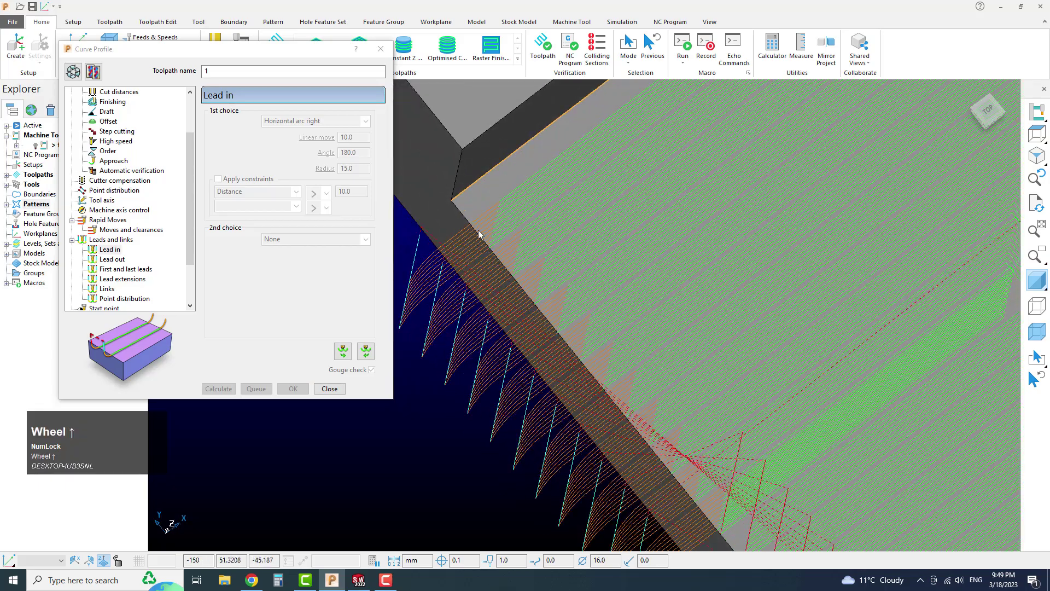
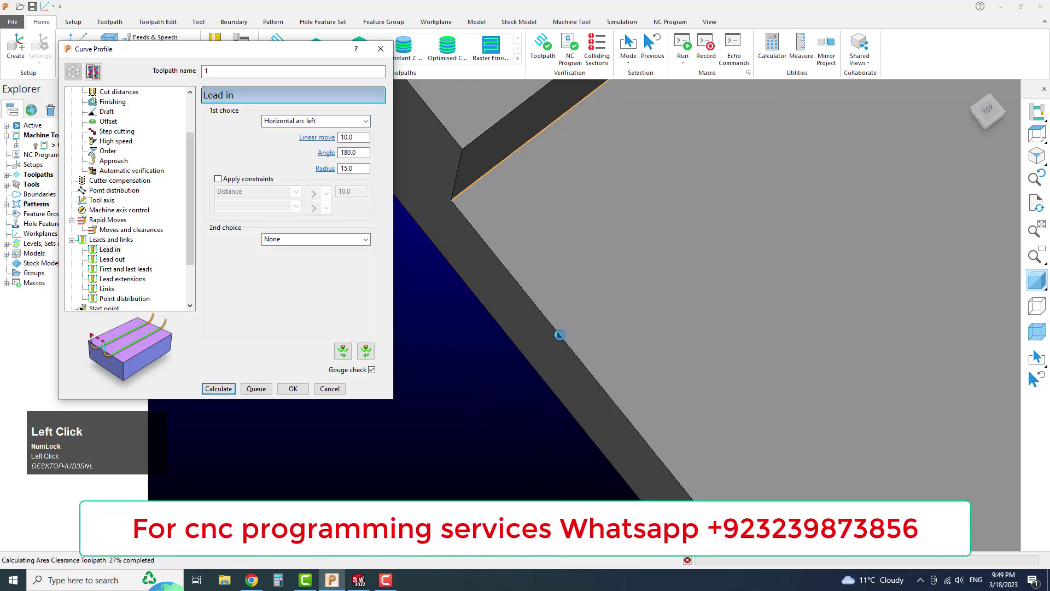
{"action": "middle_click", "coordinate": [570, 351]}
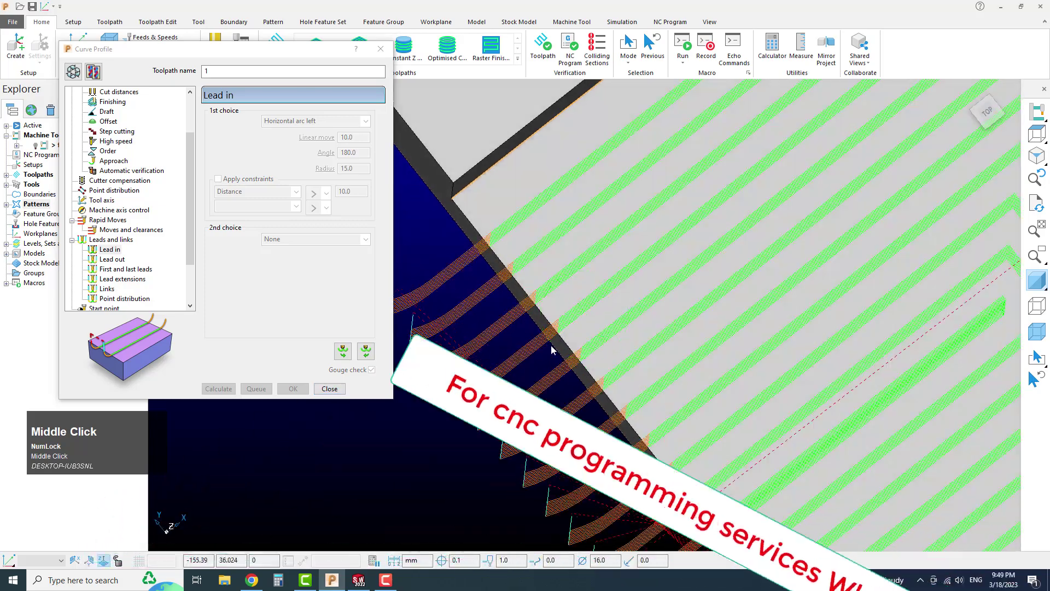
{"action": "scroll", "scroll_direction": "down", "scroll_amount": 3}
{"action": "middle_click", "coordinate": [622, 360]}
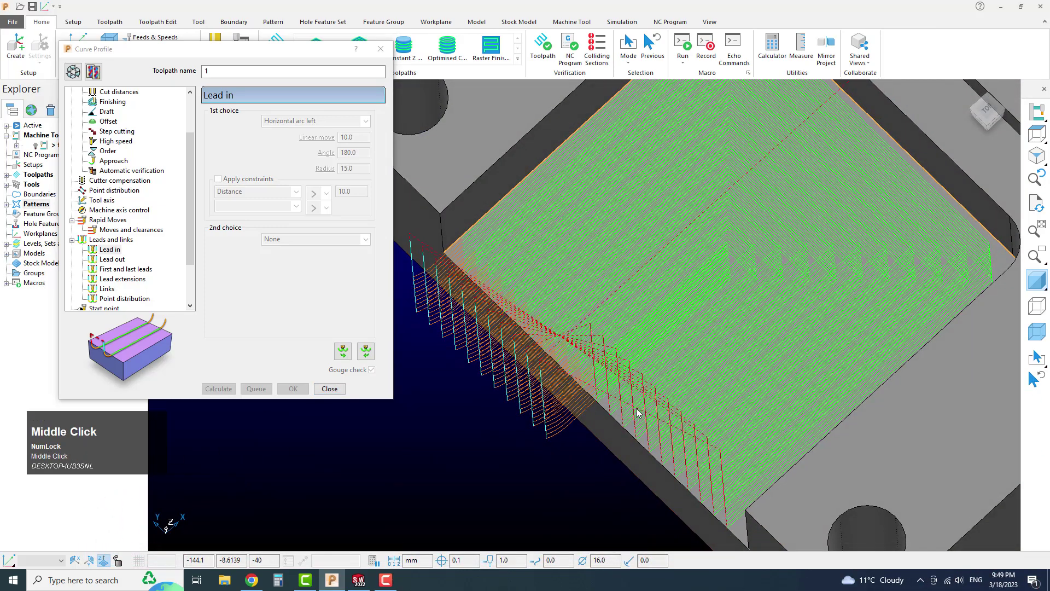
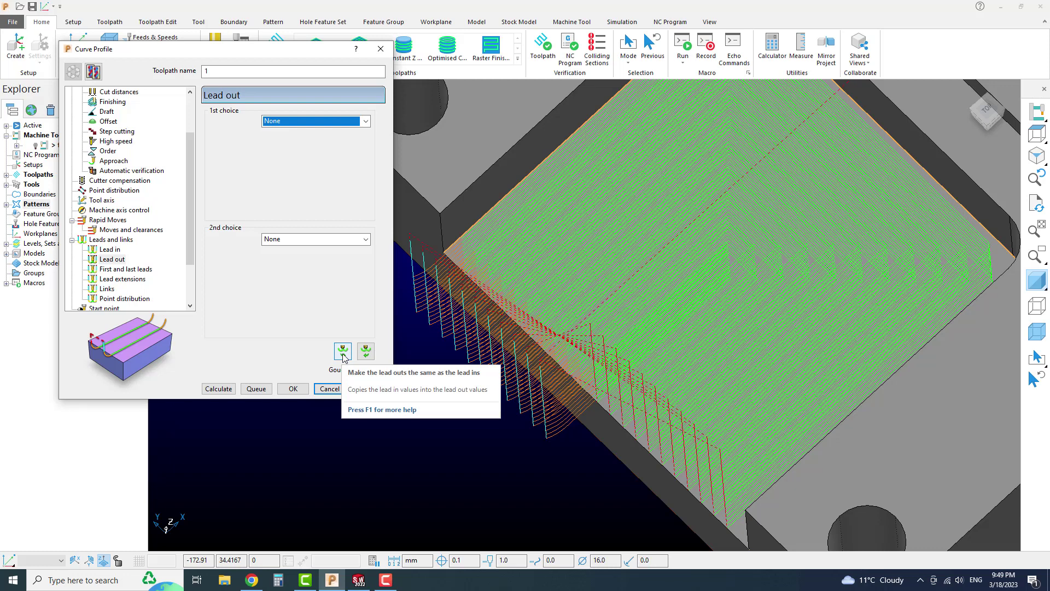
Make the lead outs the same as the lead ins and recalculate the toolpath.
{"action": "left_click", "coordinate": [345, 357]}
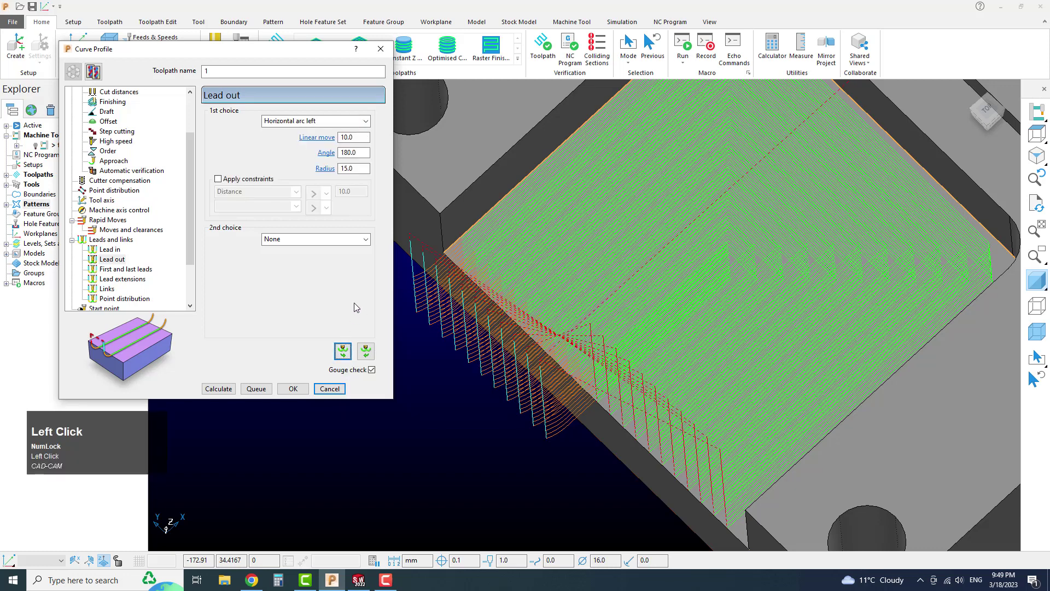
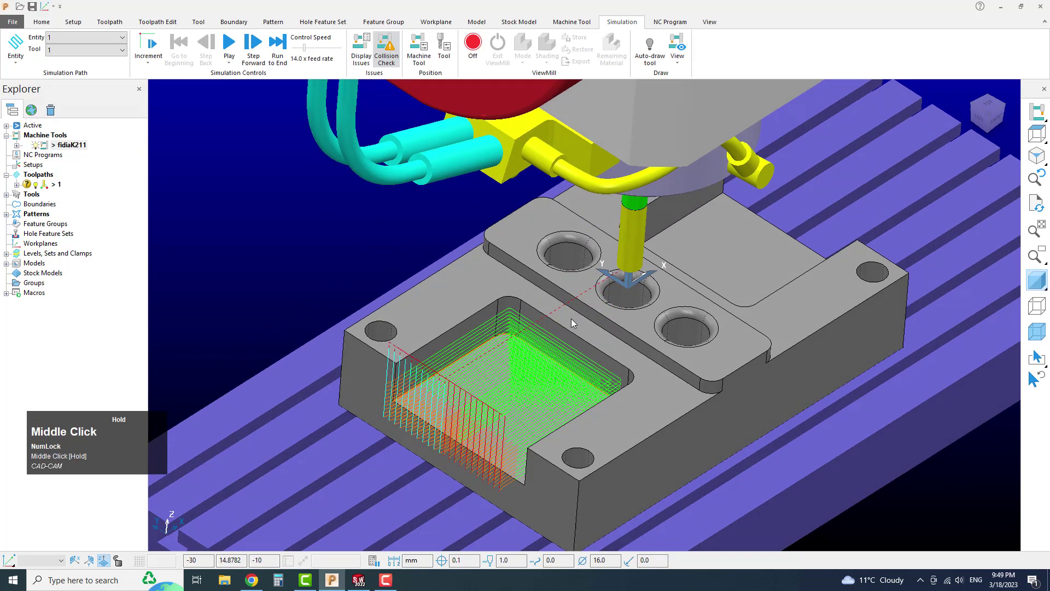
Turn ViewMill stock simulation on from the Simulation tab and raise the playback speed.
{"action": "scroll", "scroll_direction": "up", "scroll_amount": 3}
{"action": "middle_click", "coordinate": [586, 319]}
{"action": "left_click", "coordinate": [474, 52]}
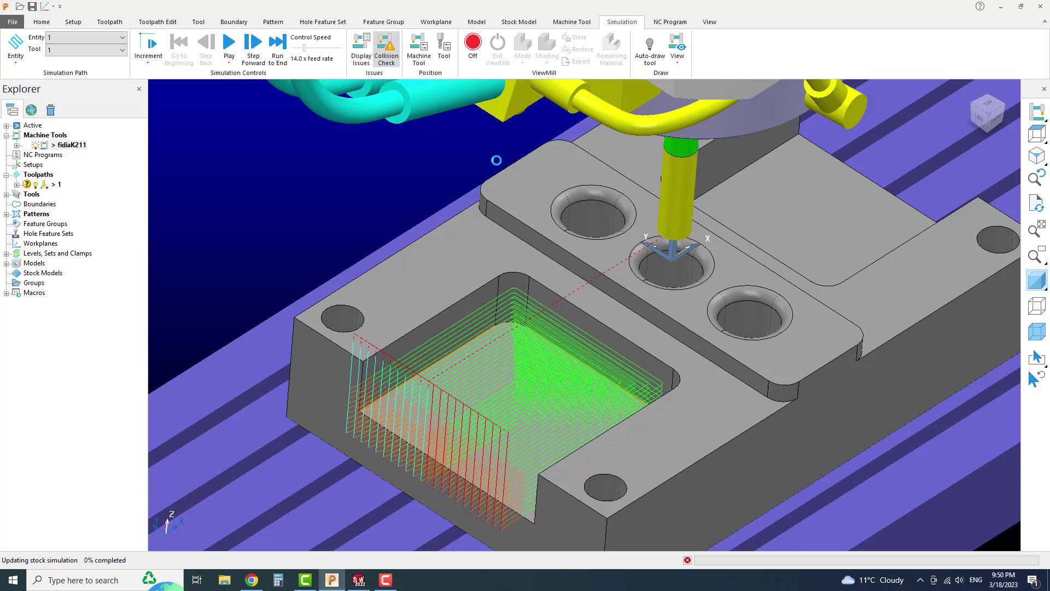
{"action": "left_click", "coordinate": [562, 238]}
{"action": "middle_click", "coordinate": [585, 238]}
{"action": "left_click", "coordinate": [308, 49]}
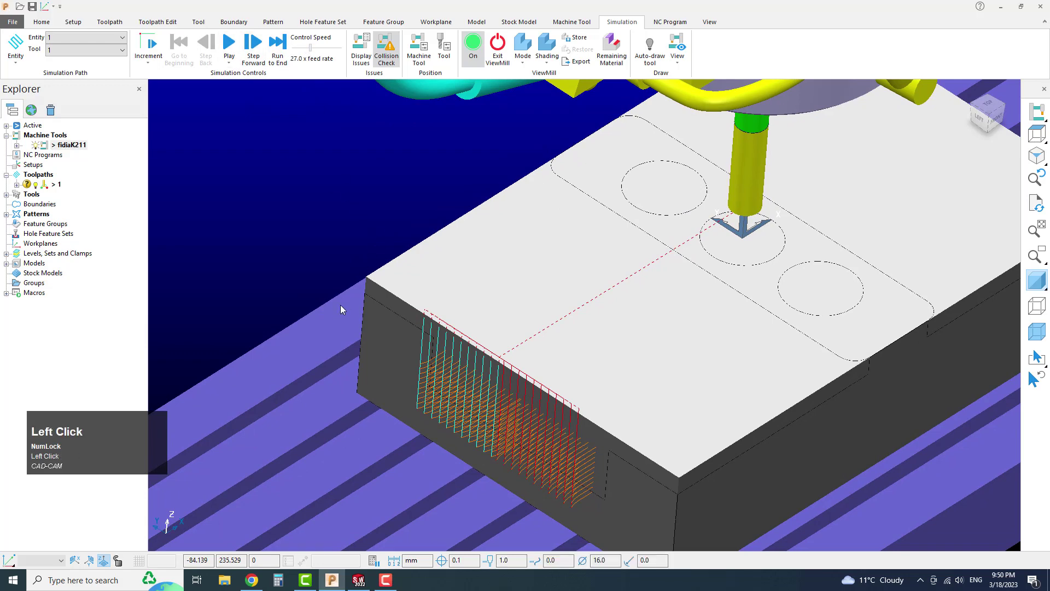